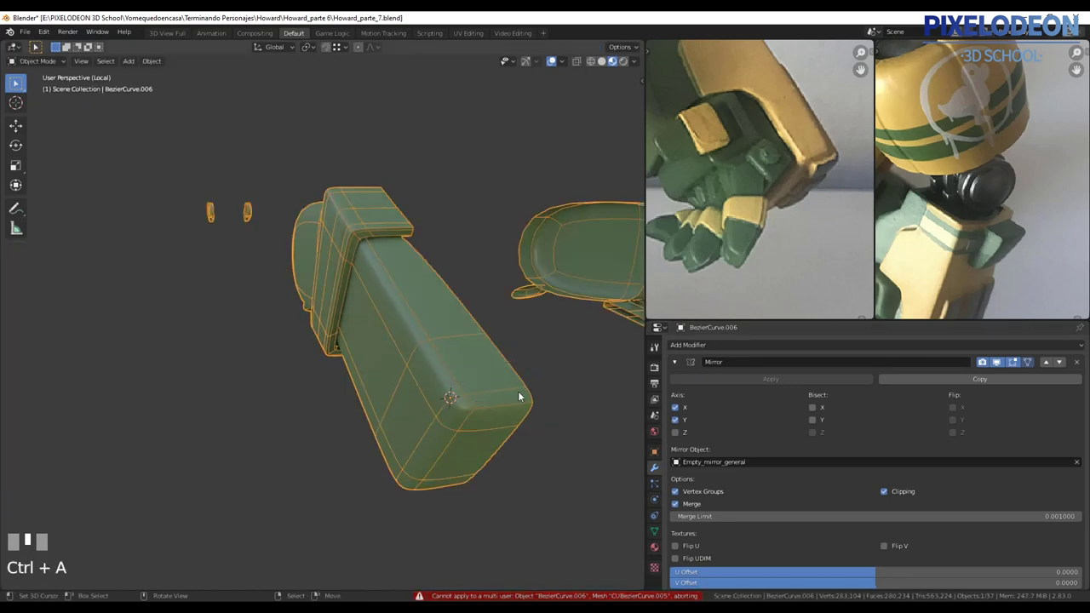
# - Enter Edit Mode on the curved arm plate to start assigning trim materials
pyautogui.press('Tab')
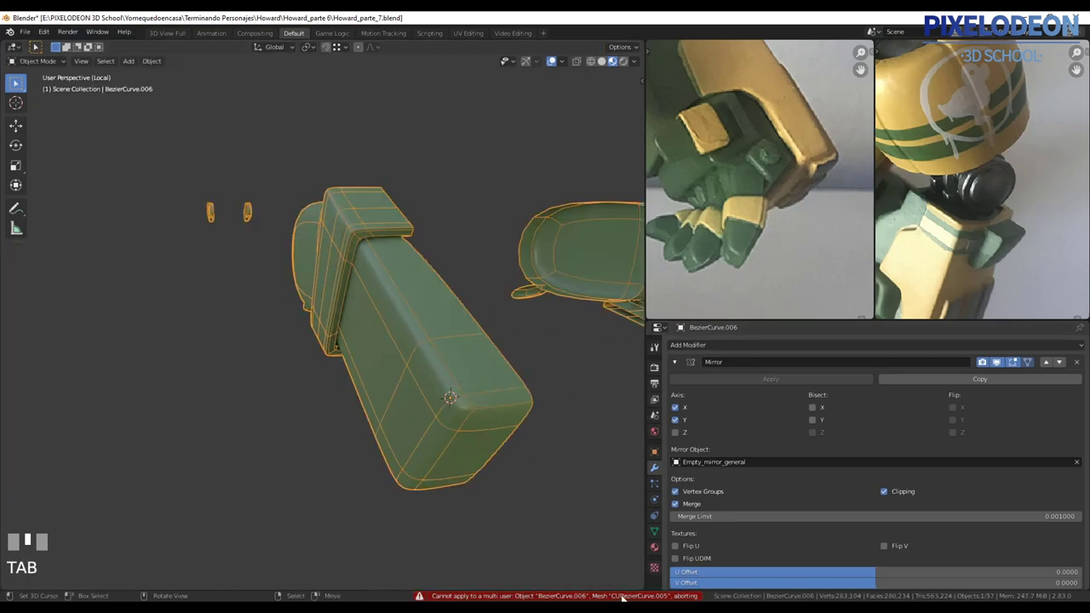
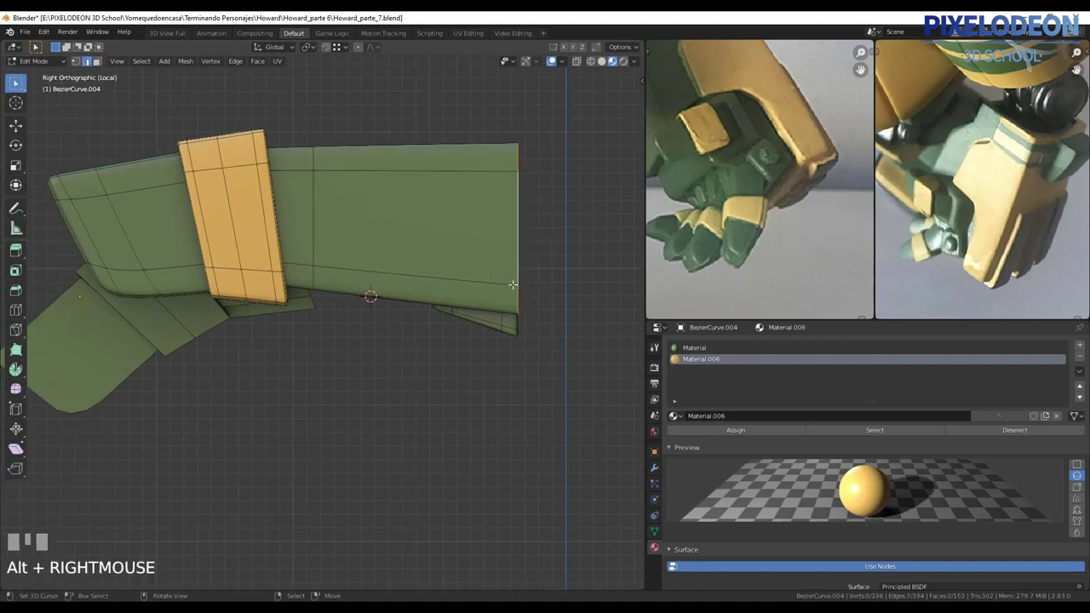
# - Remove the plate's extra end section and start moving the small strip piece into place
pyautogui.press('l')
pyautogui.press('g')
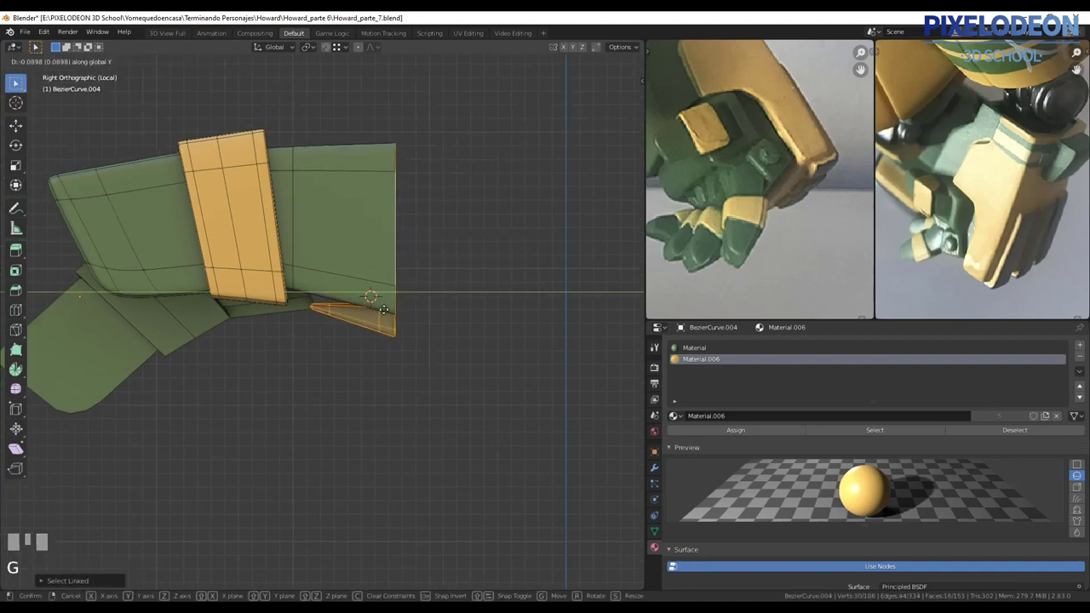
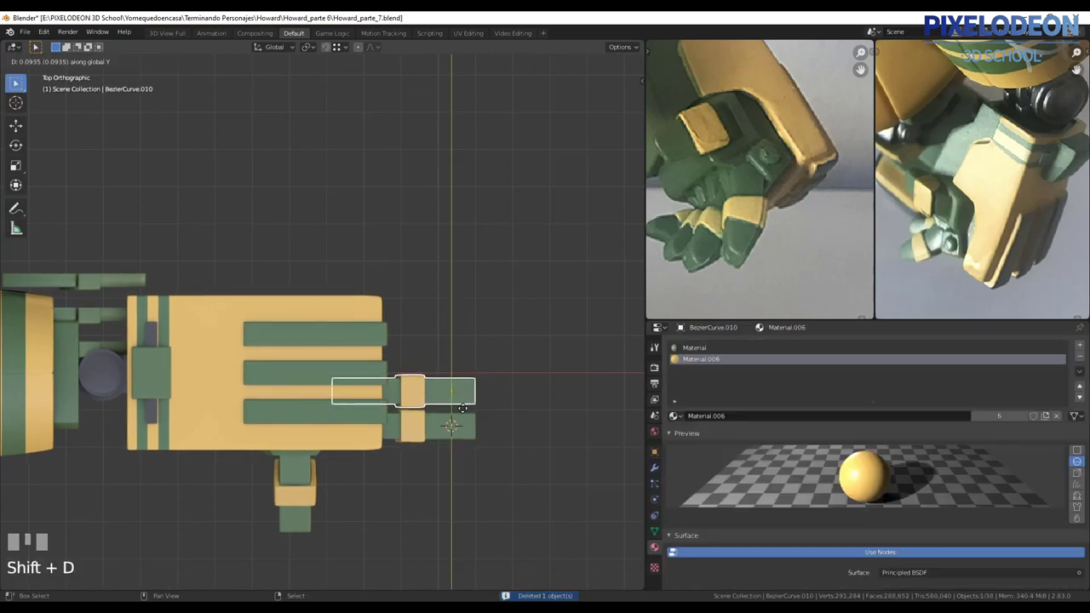
# - Select the small green panel under the forearm and adjust its holed face
pyautogui.click(467, 405)
pyautogui.press('shift+r')
pyautogui.moveTo(453, 399); pyautogui.dragTo(403, 294)
pyautogui.press('a')
pyautogui.rightClick(403, 294)
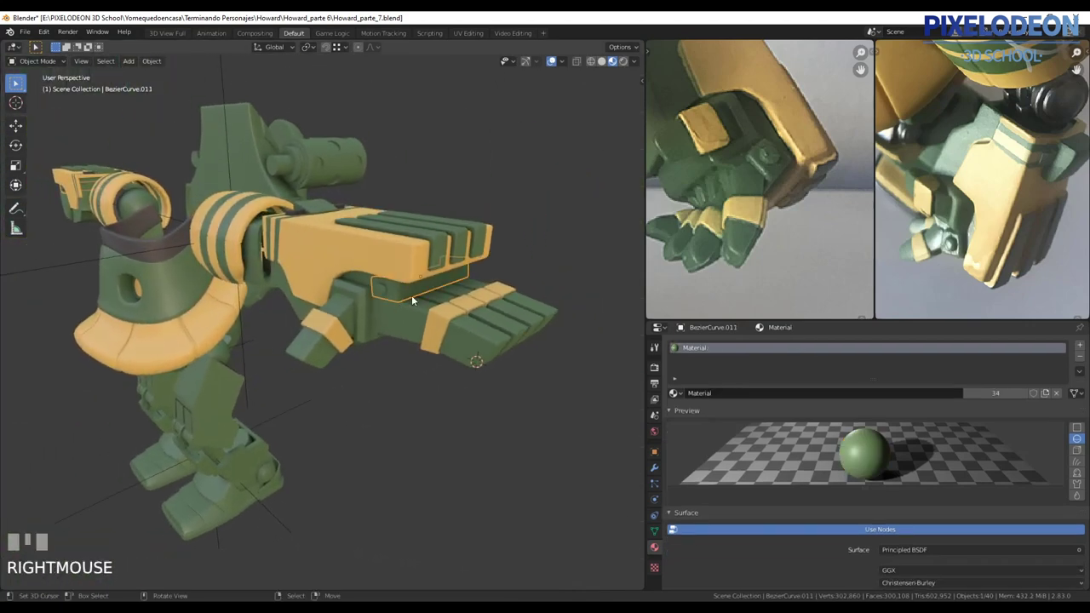
# - Orbit around the robot's arm to check the panel from several angles
pyautogui.moveTo(509, 327); pyautogui.dragTo(533, 383)
pyautogui.press('a')
pyautogui.moveTo(534, 383); pyautogui.dragTo(497, 356)
pyautogui.middleClick(497, 356)
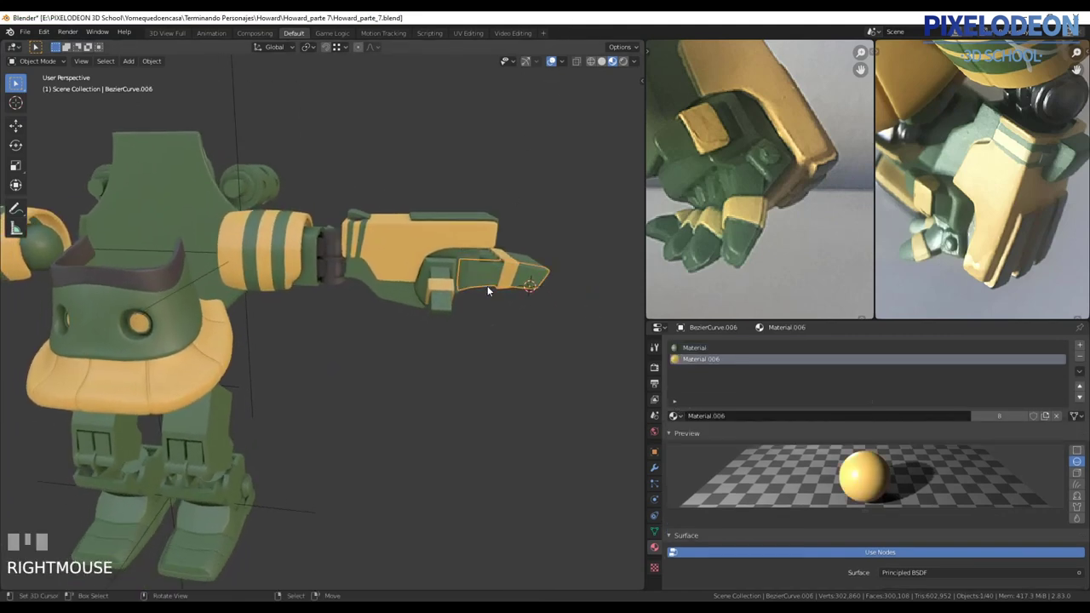
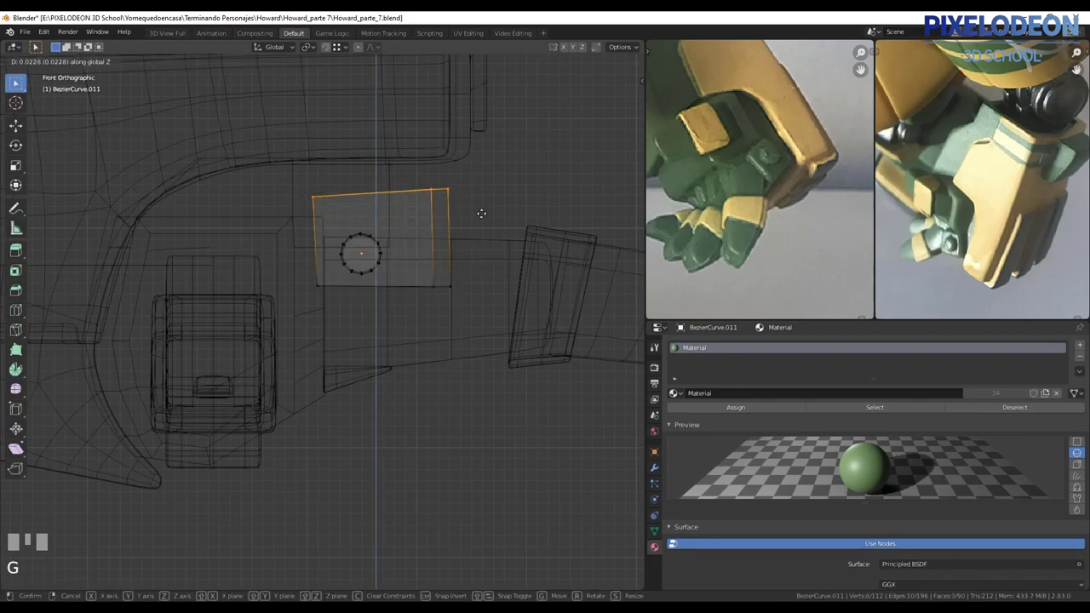
# - Confirm the face's new height and select the linked housing geometry around the barrel
pyautogui.click(475, 215)
pyautogui.rightClick(371, 233)
pyautogui.press('l')
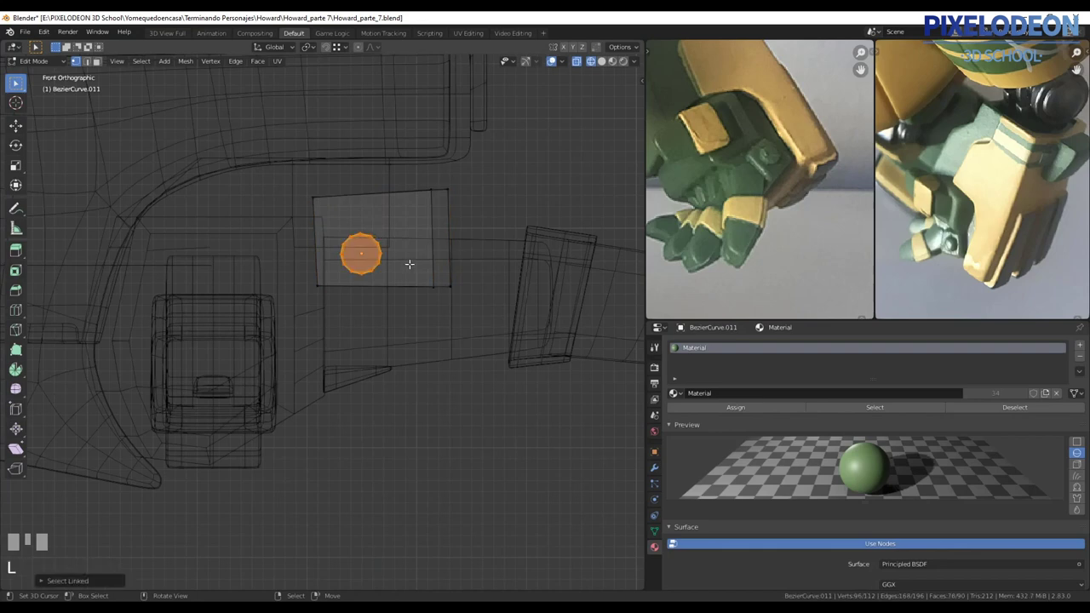
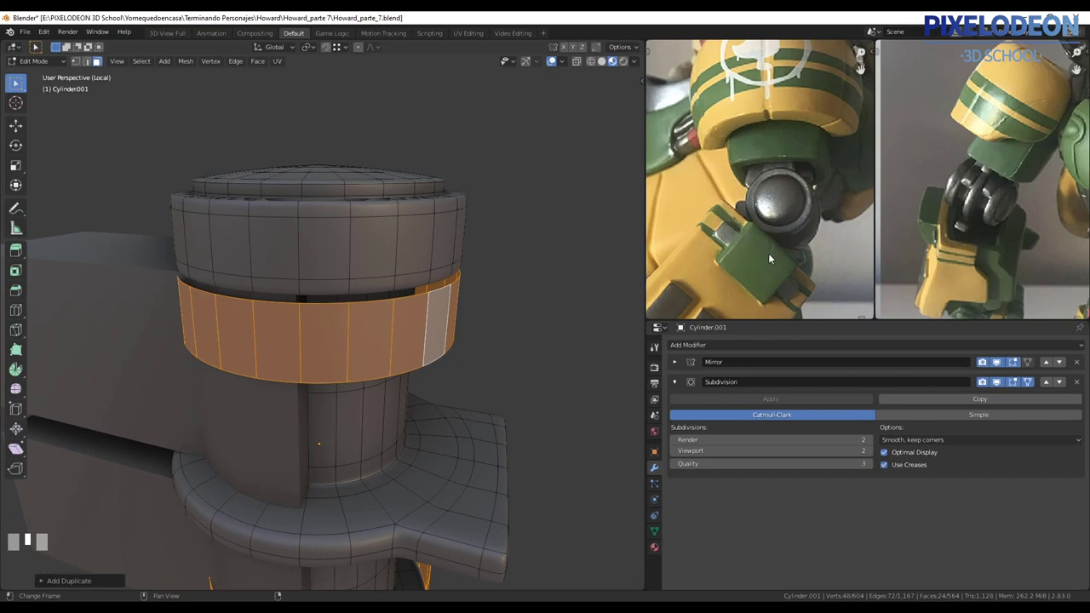
# - Reposition the view on the armour plates beside the shoulder cylinder
pyautogui.middleClick(329, 372)
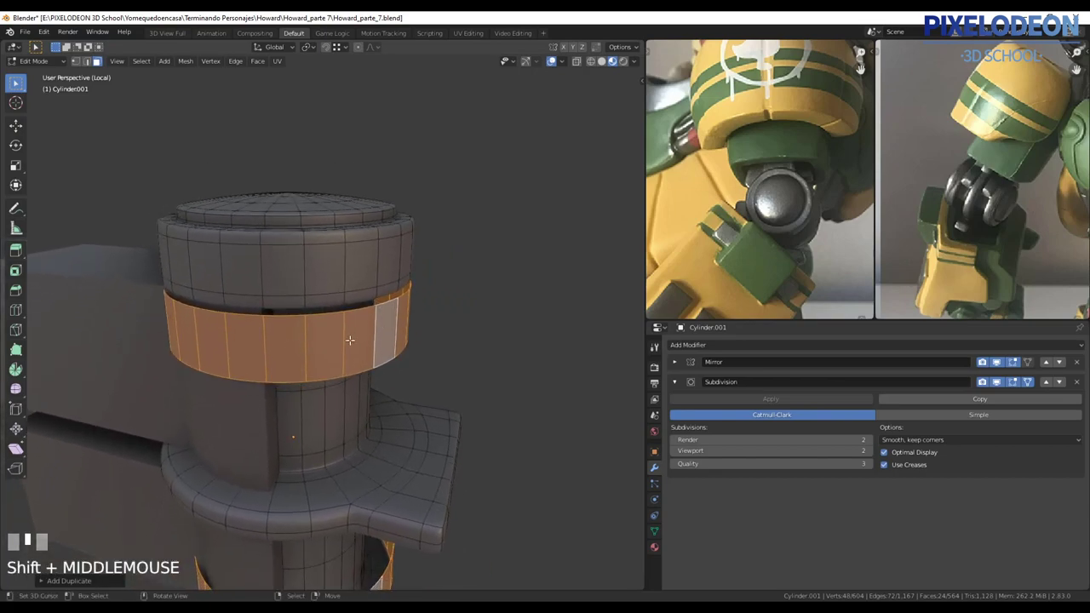
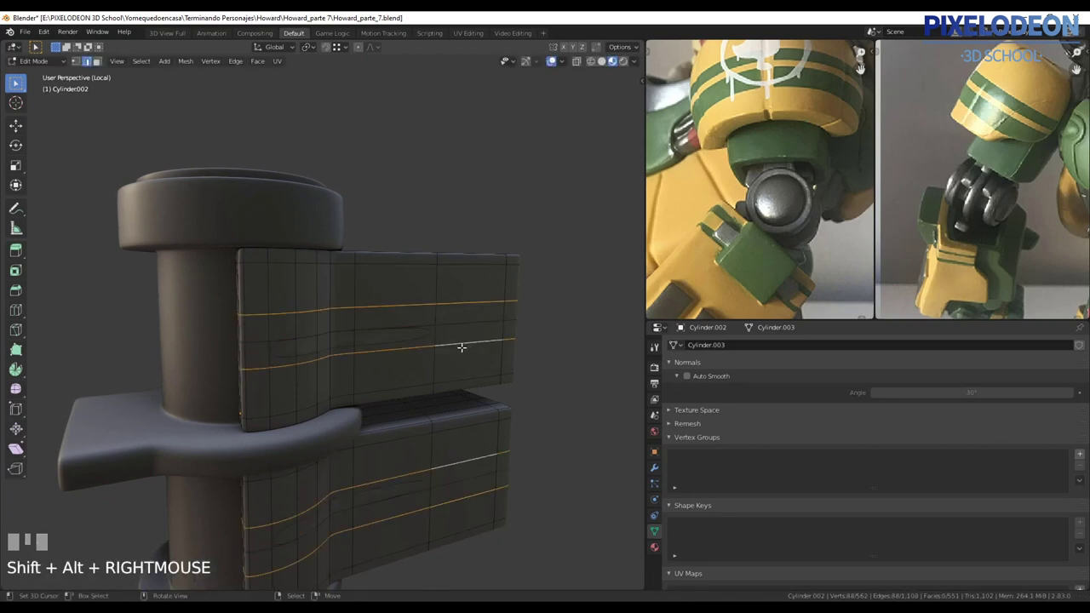
# - Select the armour plate's linked faces and start pushing them inward along their normals
pyautogui.press('ctrl+x')
pyautogui.rightClick(420, 336)
pyautogui.press('l')
pyautogui.middleClick(401, 349)
pyautogui.press('alt+e')
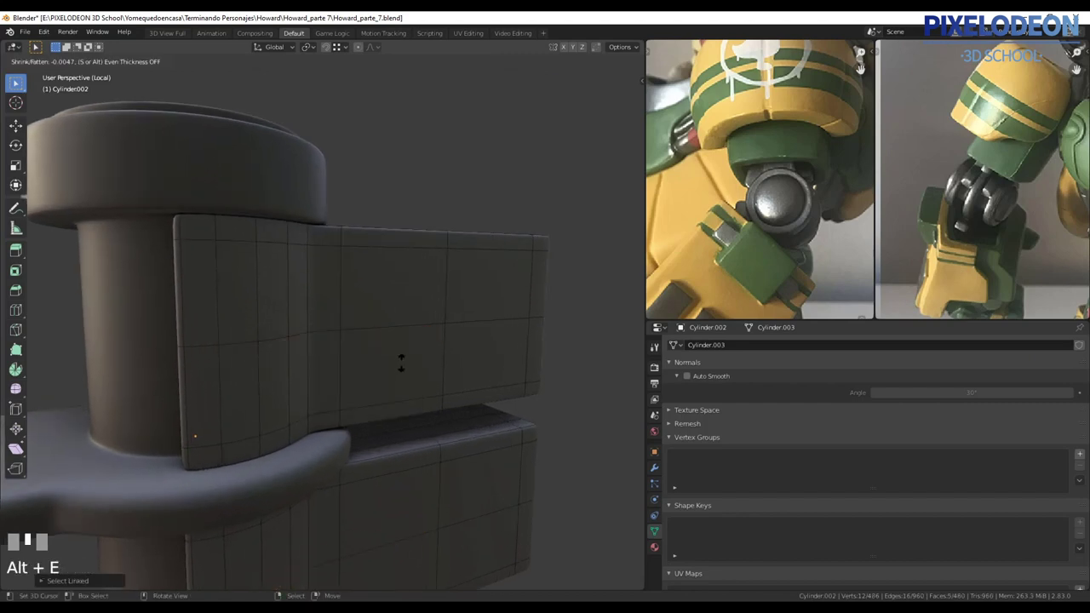
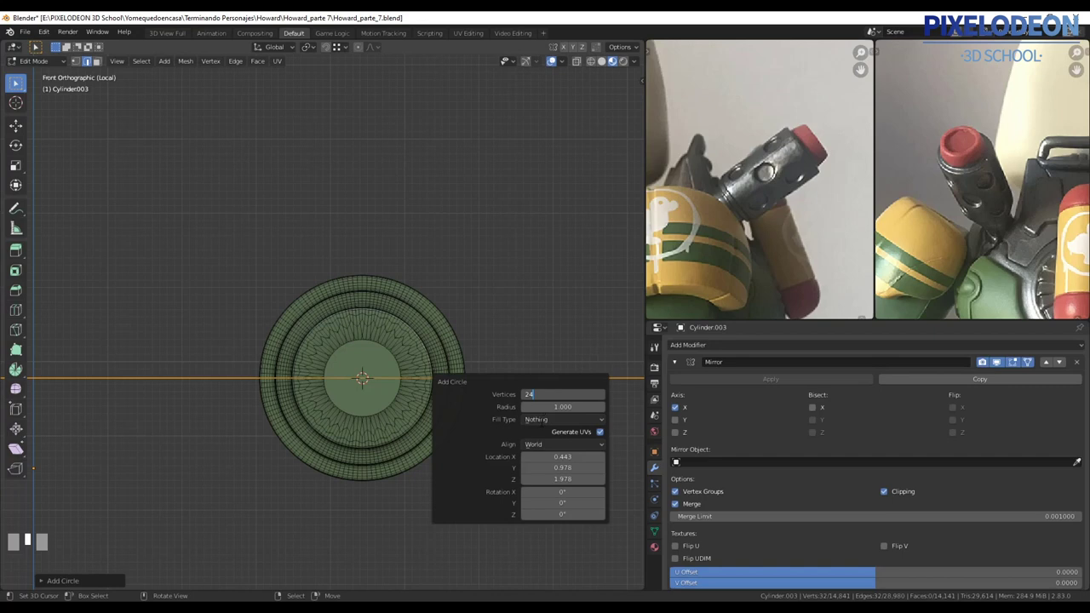
# - Clear stray geometry on the barrel and line the view up straight on its face
pyautogui.press('Escape')
pyautogui.press('x')
pyautogui.middleClick(388, 357)
pyautogui.press('x')
pyautogui.middleClick(334, 381)
pyautogui.press('alt+q')
pyautogui.press('Escape')
# - Add a new 32-vertex circle of radius 0.04 on the barrel for the small holes
pyautogui.middleClick(348, 369)
pyautogui.middleClick(348, 371)
pyautogui.click(320, 374)
pyautogui.press('shift+a')
pyautogui.press('F9')
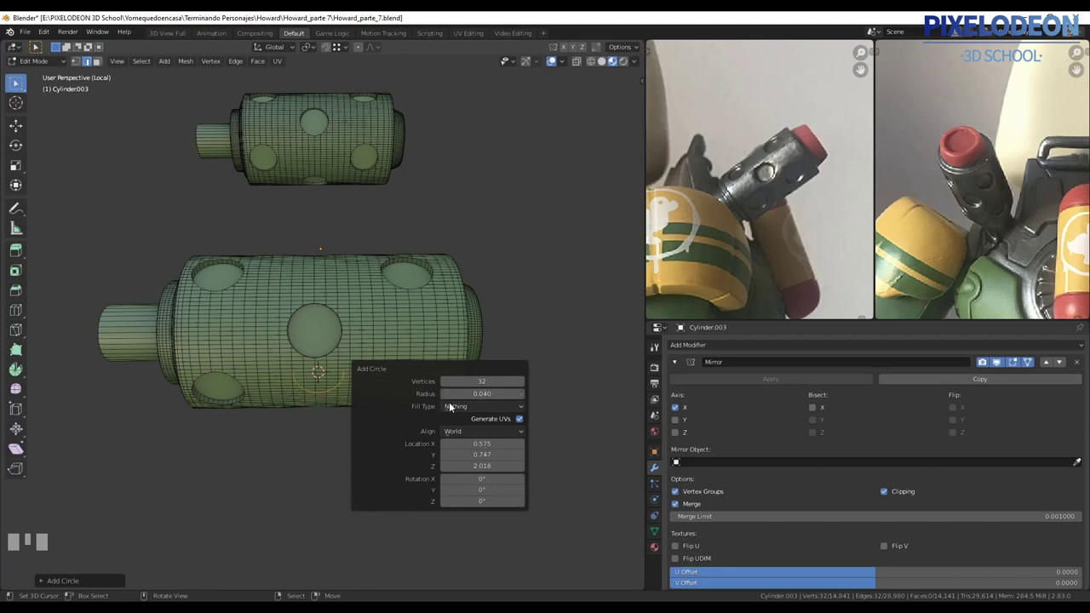
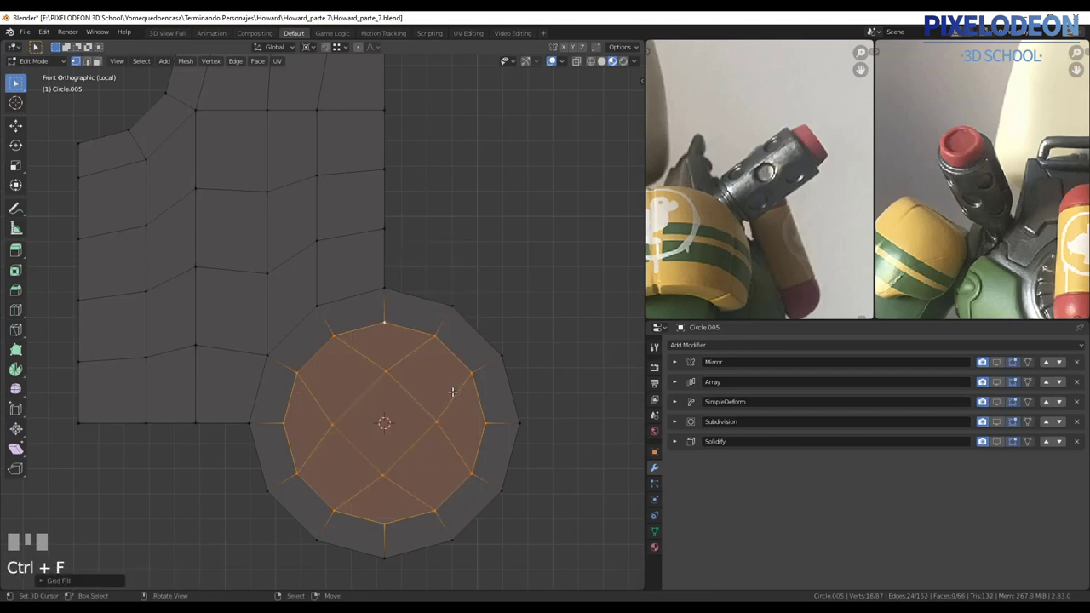
# - Grid-fill the round part's centre with span 4 and duplicate the tube in front view
pyautogui.press('F9')
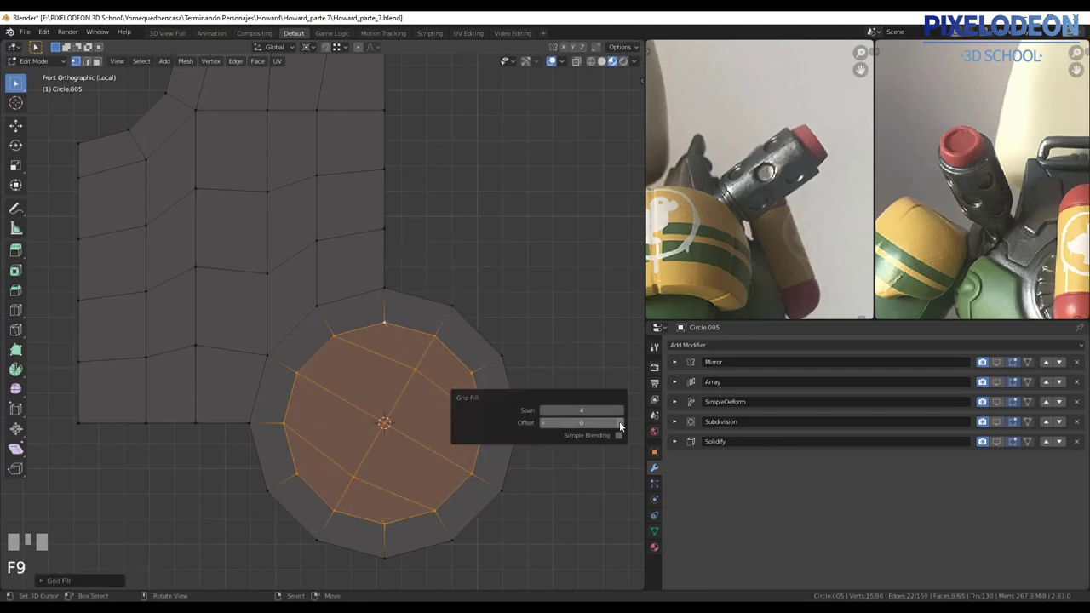
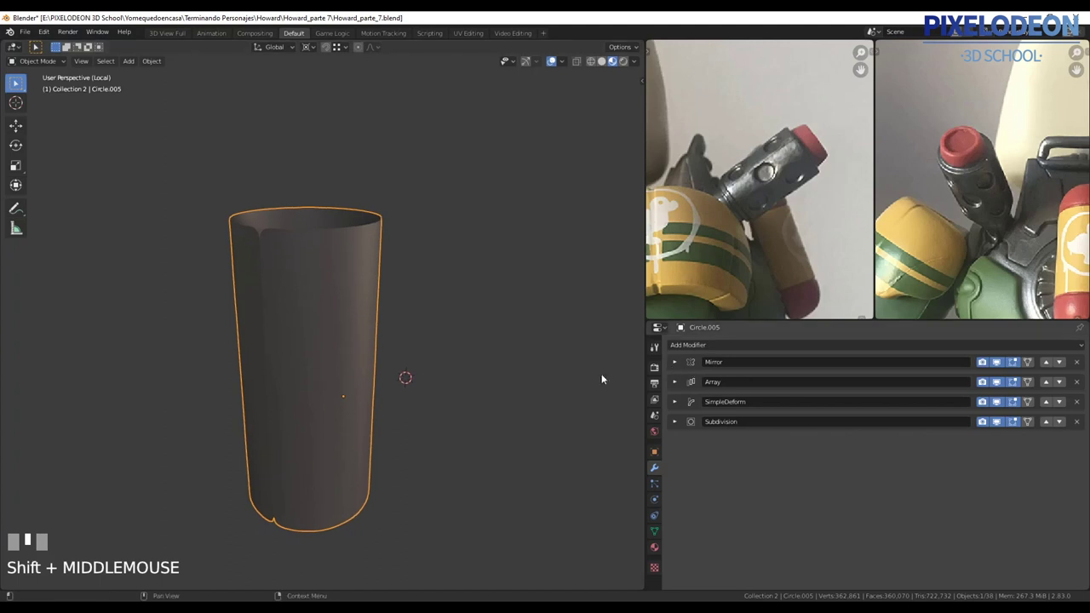
pyautogui.press('alt+q')
pyautogui.press('shift+d')
# - Remove the SimpleDeform modifier from the Circle.006 barrel and view it from the front
pyautogui.click(194, 381)
pyautogui.moveTo(331, 358); pyautogui.dragTo(695, 372)
pyautogui.press('alt+q')
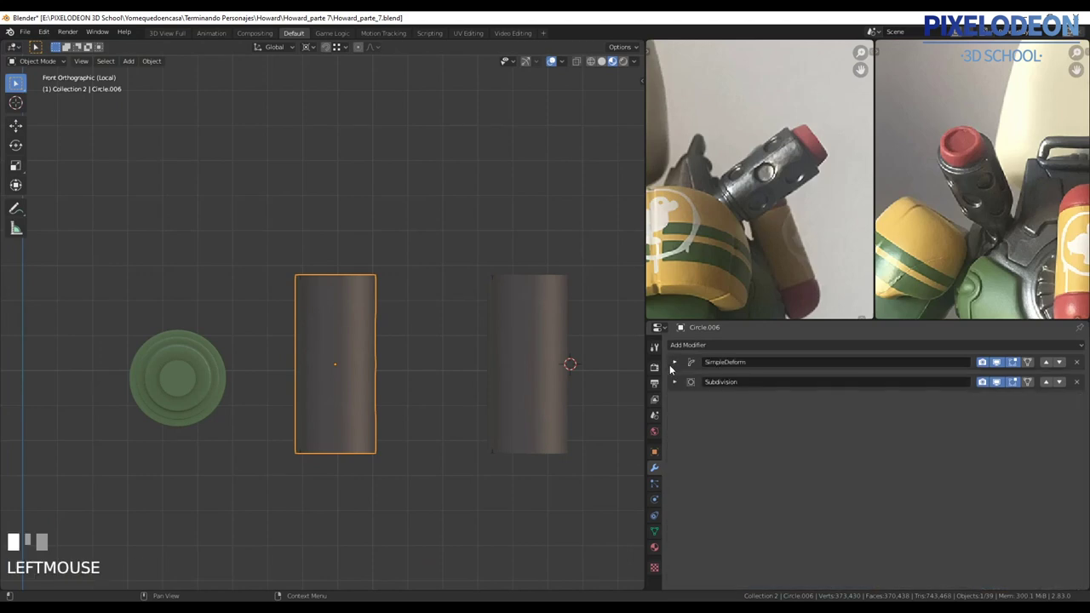
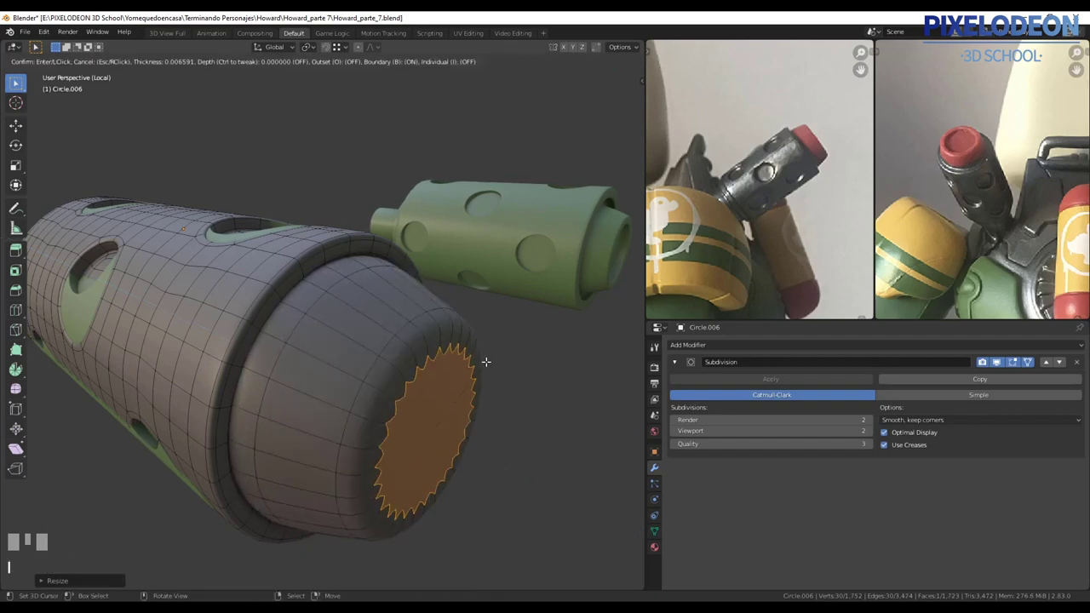
# - Extrude the barrel's end face and shape a recessed opening with three successive insets
pyautogui.click(510, 373)
pyautogui.press('e')
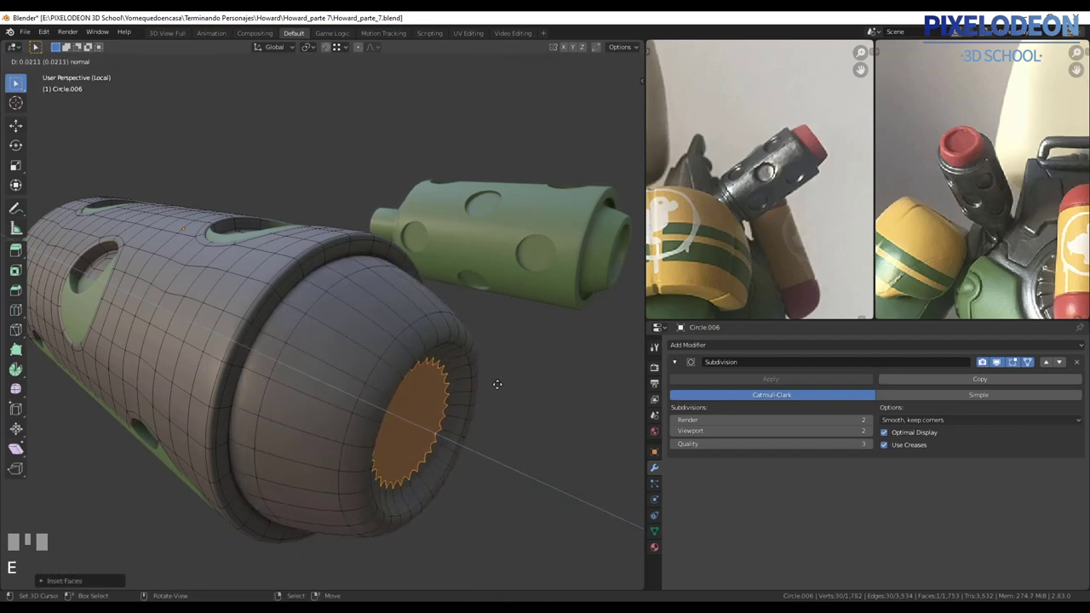
pyautogui.click(508, 377)
pyautogui.press('i')
pyautogui.click(520, 374)
pyautogui.press('i')
pyautogui.click(507, 382)
pyautogui.press('i')
pyautogui.click(495, 390)
# - Delete the leftover central face and bring up the Face menu to cap the opening
pyautogui.press('x')
pyautogui.moveTo(491, 352); pyautogui.dragTo(421, 417)
pyautogui.press('2')
pyautogui.rightClick(421, 418)
pyautogui.press('ctrl+f')
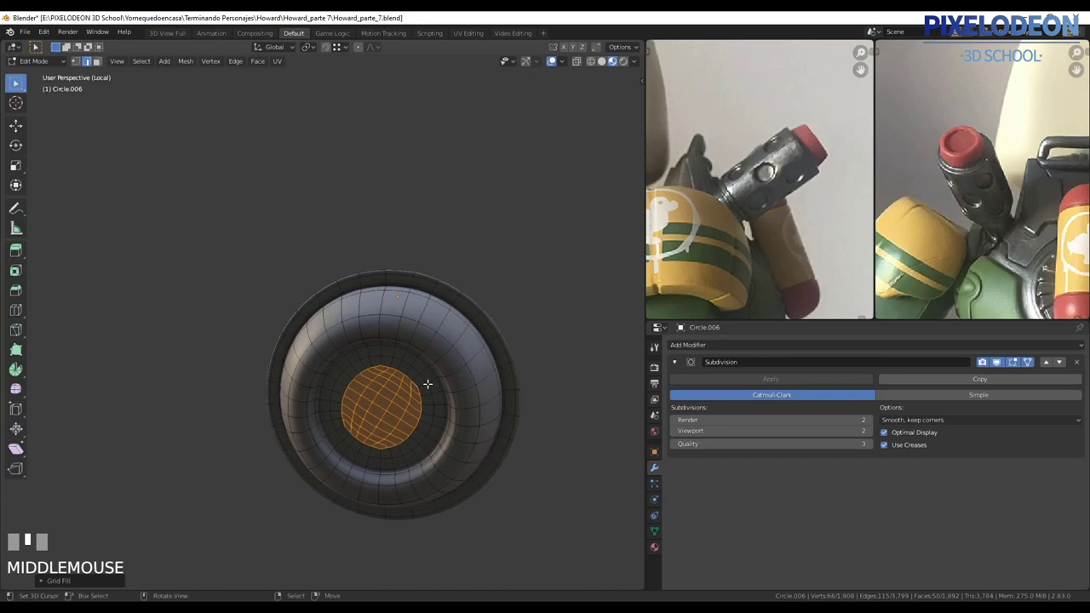
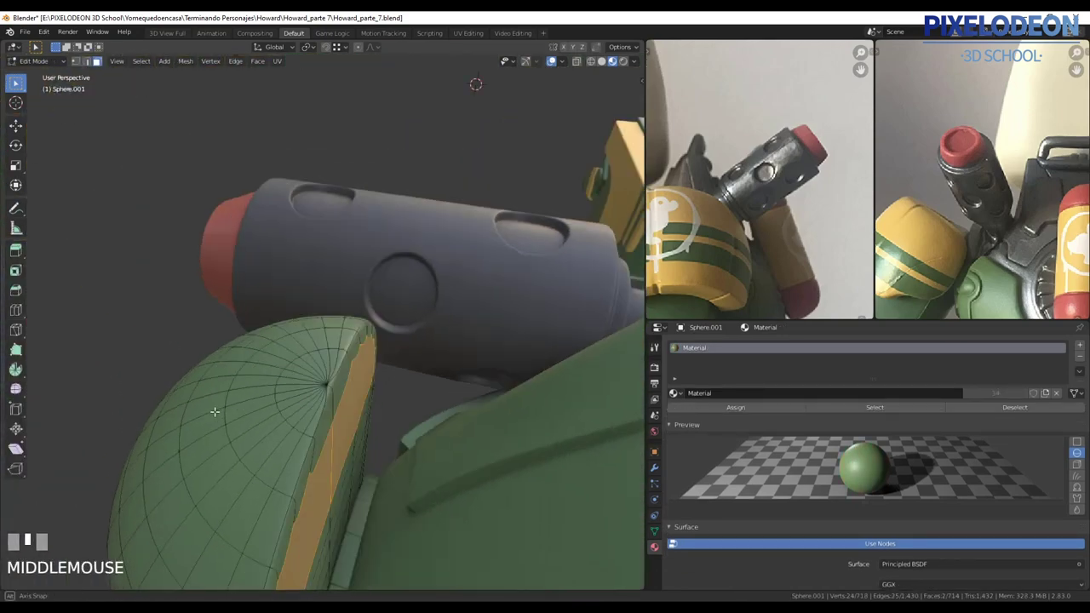
# - Inset and push in a half-disc patch of faces on the shoulder pad dome to form its panel edge
pyautogui.press('\\')
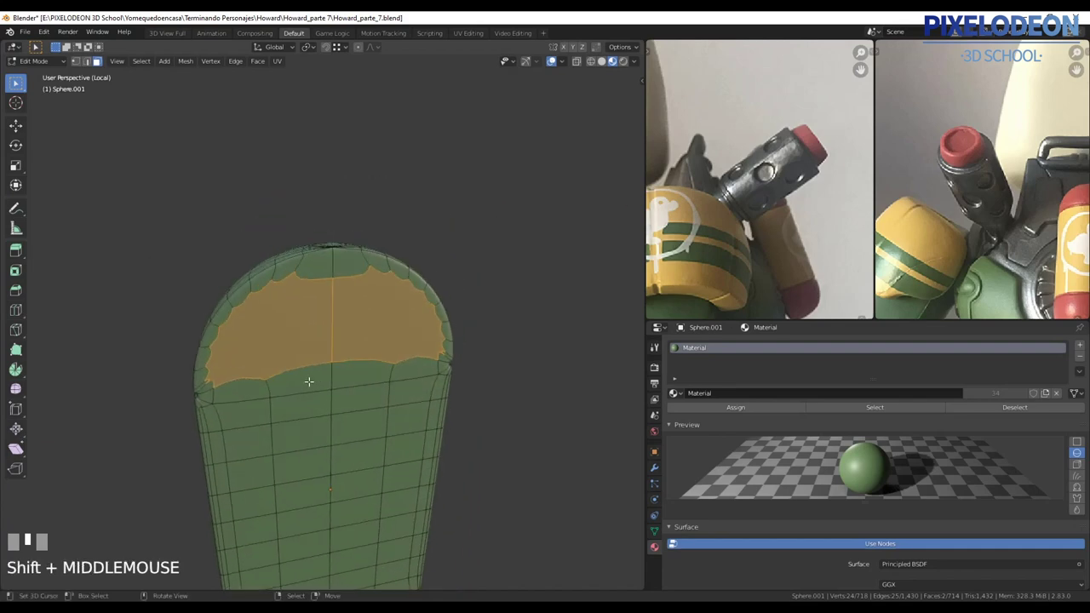
pyautogui.press('x')
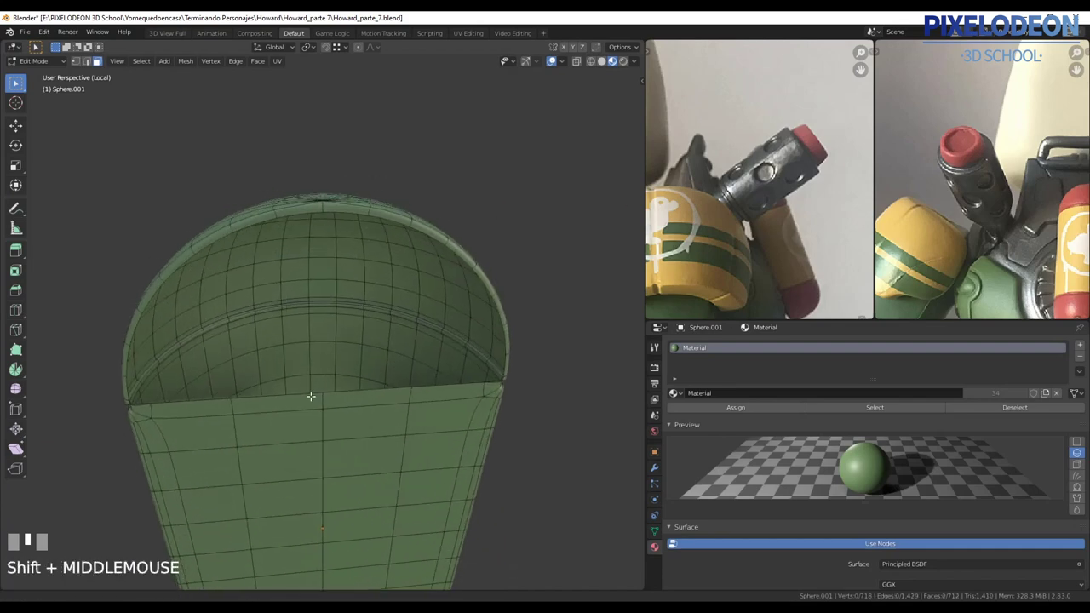
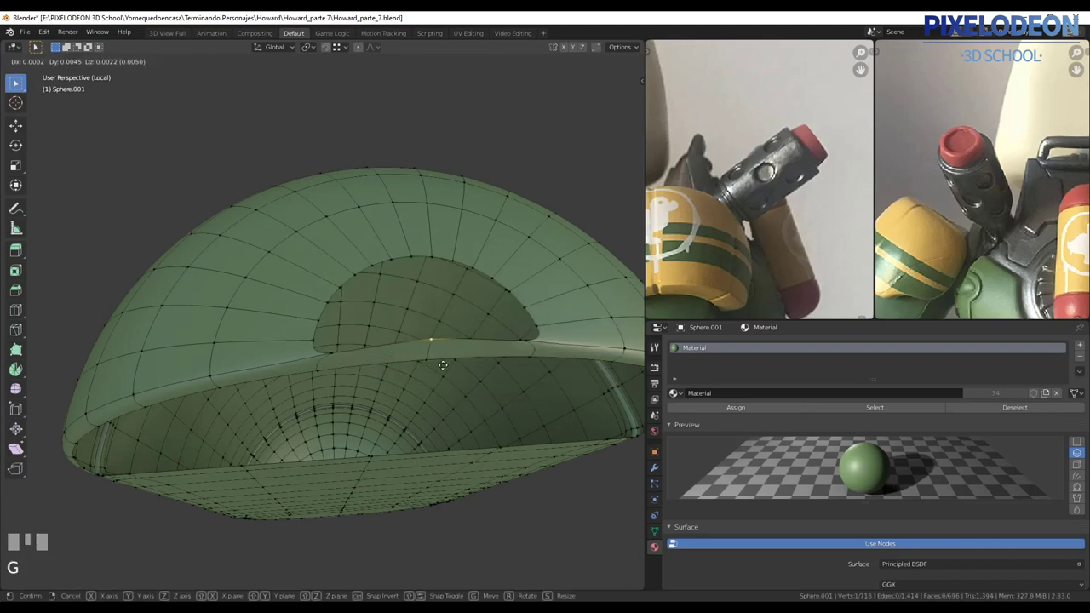
pyautogui.moveTo(404, 356); pyautogui.dragTo(375, 361)
pyautogui.press('ctrl+r')
pyautogui.rightClick(376, 361)
pyautogui.press('2')
pyautogui.rightClick(436, 358)
pyautogui.middleClick(452, 287)
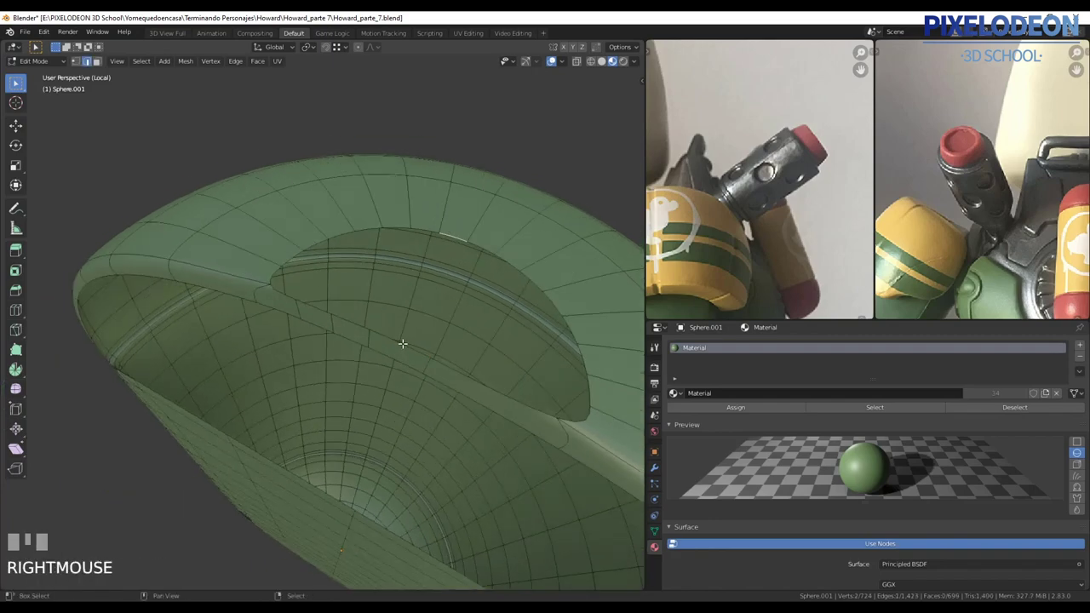
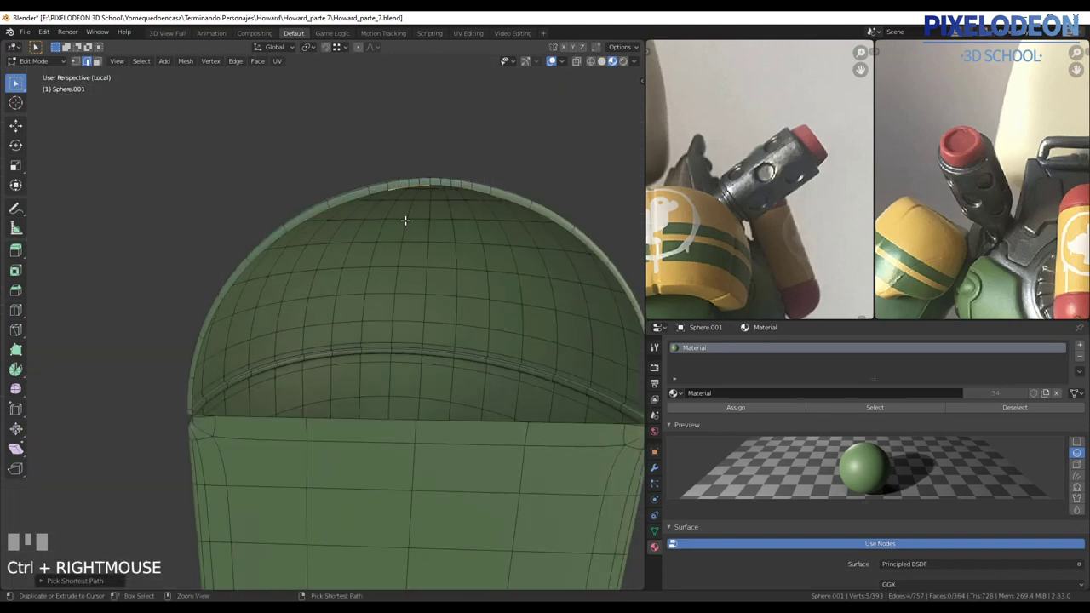
# - Tidy the shoulder pad's raised rim from the front orthographic view
pyautogui.press('alt+o')
pyautogui.middleClick(394, 284)
pyautogui.rightClick(378, 264)
pyautogui.middleClick(394, 254)
pyautogui.rightClick(366, 362)
# - Delete the pad's right half, then select the chest plate ready for vertical knife cuts
pyautogui.press('v')
pyautogui.press('l')
pyautogui.press('x')
pyautogui.press('Tab')
pyautogui.press('a')
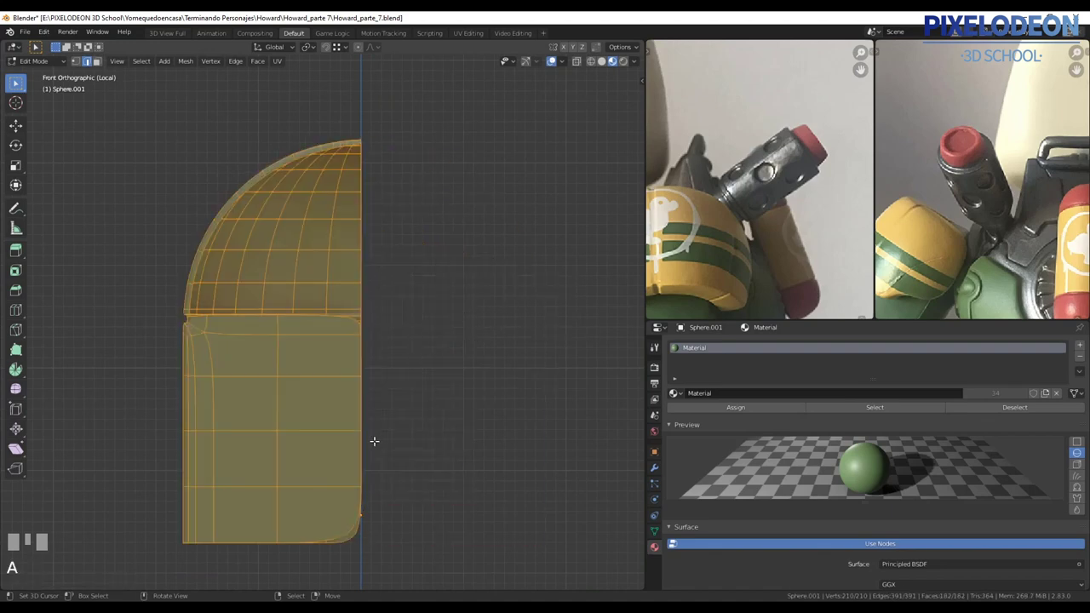
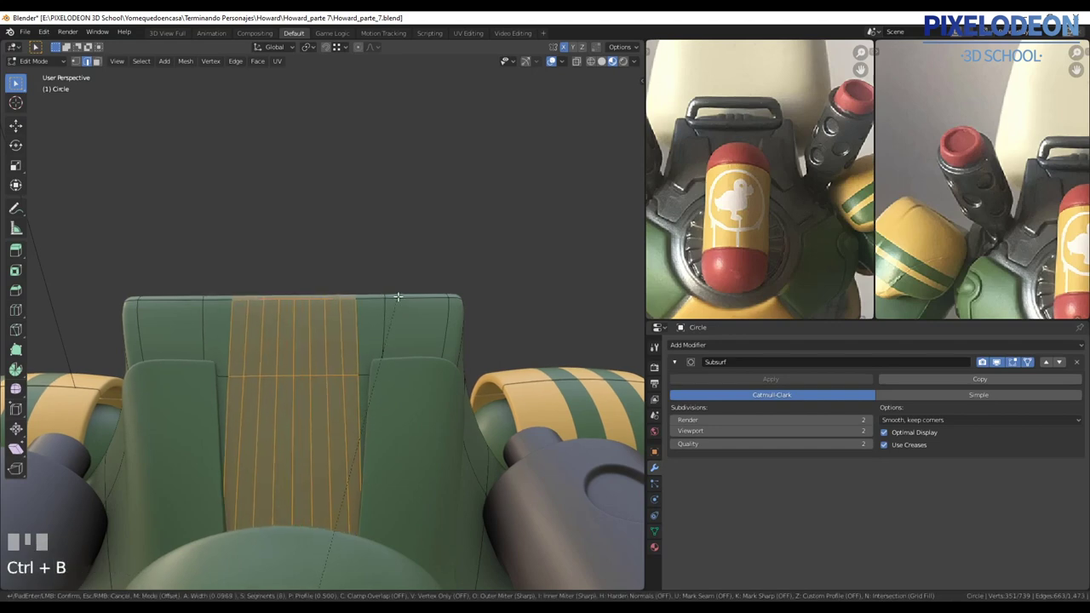
# - Select the chest plate and isolate it in local view
pyautogui.rightClick(399, 296)
pyautogui.press('Tab')
pyautogui.press('shift+d')
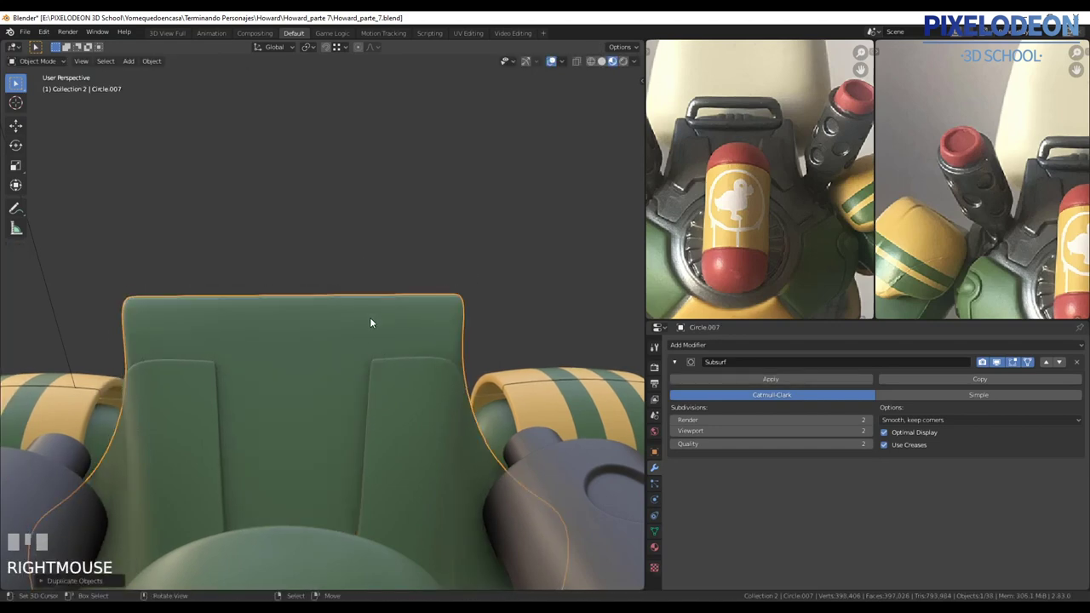
pyautogui.press('\\')
# - Edit the chest plate's central strip so vertical edge lines cross its centre
pyautogui.rightClick(373, 321)
pyautogui.middleClick(361, 345)
pyautogui.press('Tab')
pyautogui.middleClick(337, 299)
pyautogui.press('ctrl+b')
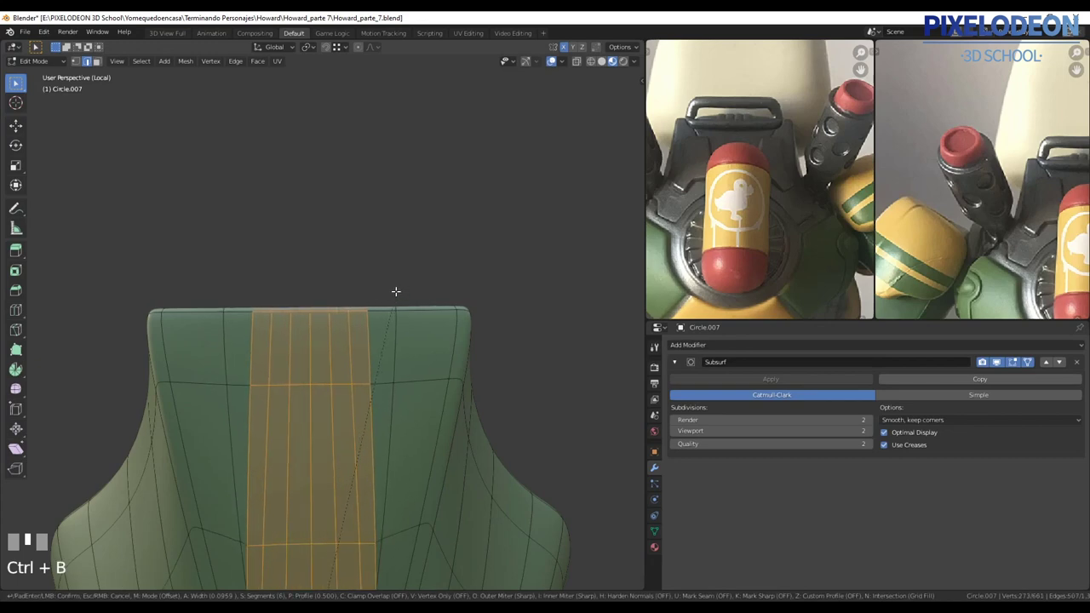
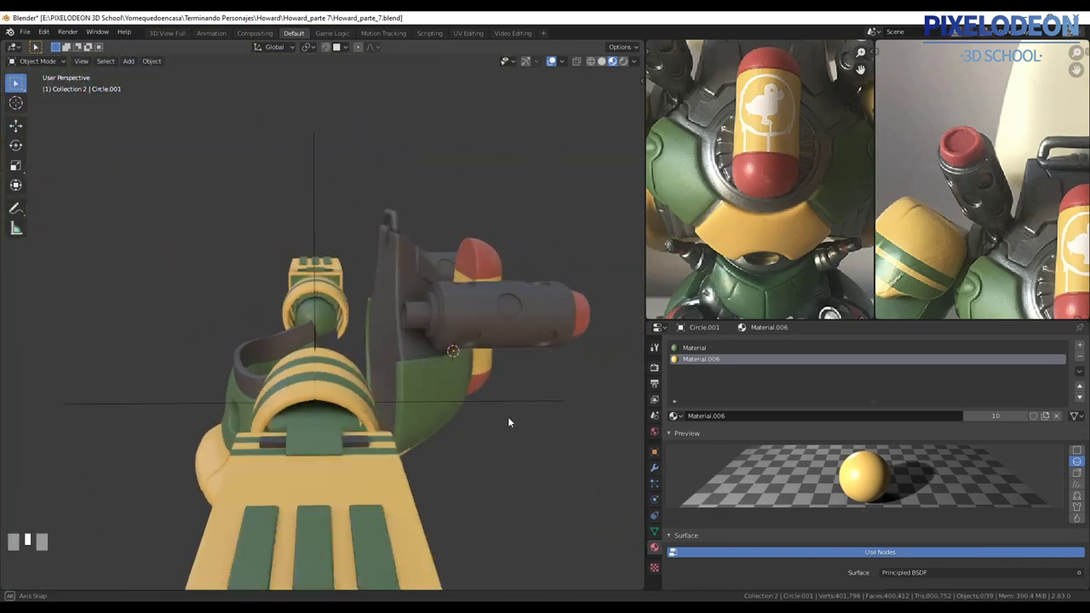
# - Select the arm parts with their empty and view the assembly from the right side
pyautogui.rightClick(462, 361)
pyautogui.moveTo(472, 359); pyautogui.dragTo(532, 274)
pyautogui.press('alt+q')
pyautogui.press('shift+s')
pyautogui.press('Escape')
pyautogui.press('shift+a')
pyautogui.rightClick(531, 274)
pyautogui.press('b')
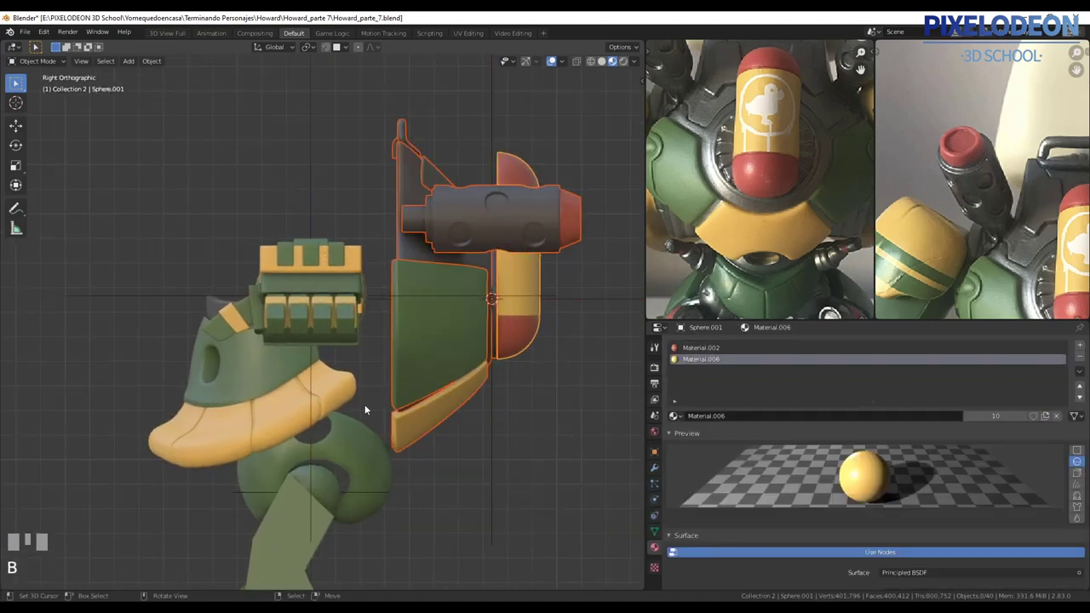
# - Parent the arm pieces together and try rotating the assembly into a pose
pyautogui.press('g')
pyautogui.rightClick(599, 303)
pyautogui.press('ctrl+p')
pyautogui.rightClick(596, 302)
pyautogui.moveTo(607, 288); pyautogui.dragTo(543, 339)
pyautogui.press('alt+q')
pyautogui.press('r')
pyautogui.click(544, 338)
# - Rotate the arm assembly further and nudge it with small left/right adjustments
pyautogui.moveTo(520, 390); pyautogui.dragTo(541, 381)
pyautogui.press('alt+q')
pyautogui.press('r')
pyautogui.click(540, 382)
pyautogui.moveTo(529, 402); pyautogui.dragTo(540, 393)
pyautogui.press('Left')
pyautogui.press('Right')
pyautogui.press('Left')
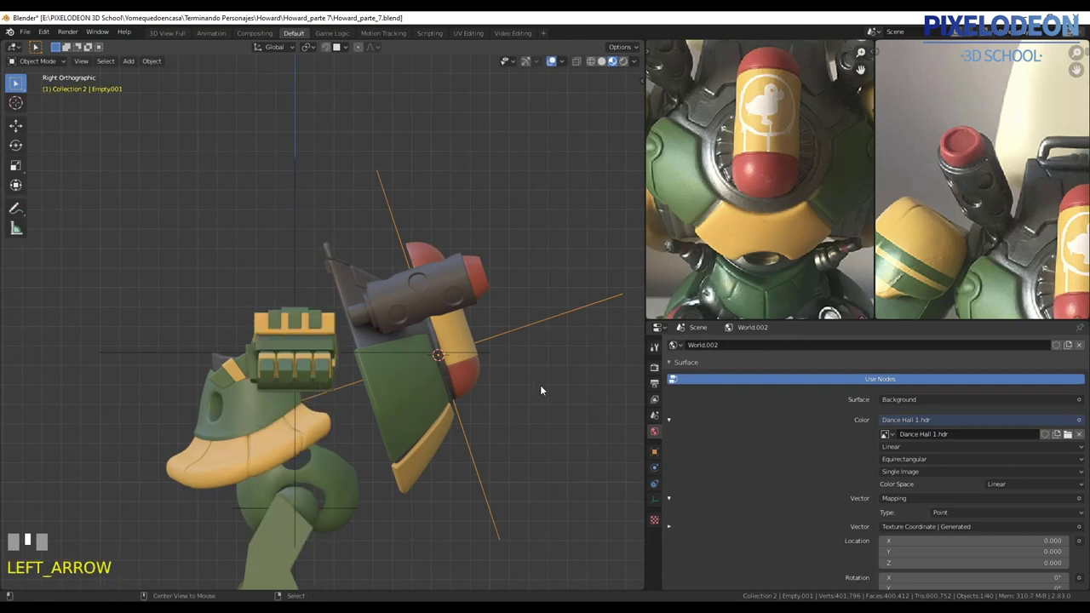
pyautogui.press('Right')
# - Tilt the shoulder barrel upward away from the arm plate and reposition it
pyautogui.press('r')
pyautogui.click(563, 354)
pyautogui.moveTo(542, 383); pyautogui.dragTo(488, 325)
pyautogui.rightClick(489, 325)
pyautogui.moveTo(487, 343); pyautogui.dragTo(498, 322)
pyautogui.press('r')
pyautogui.click(498, 321)
pyautogui.press('g')
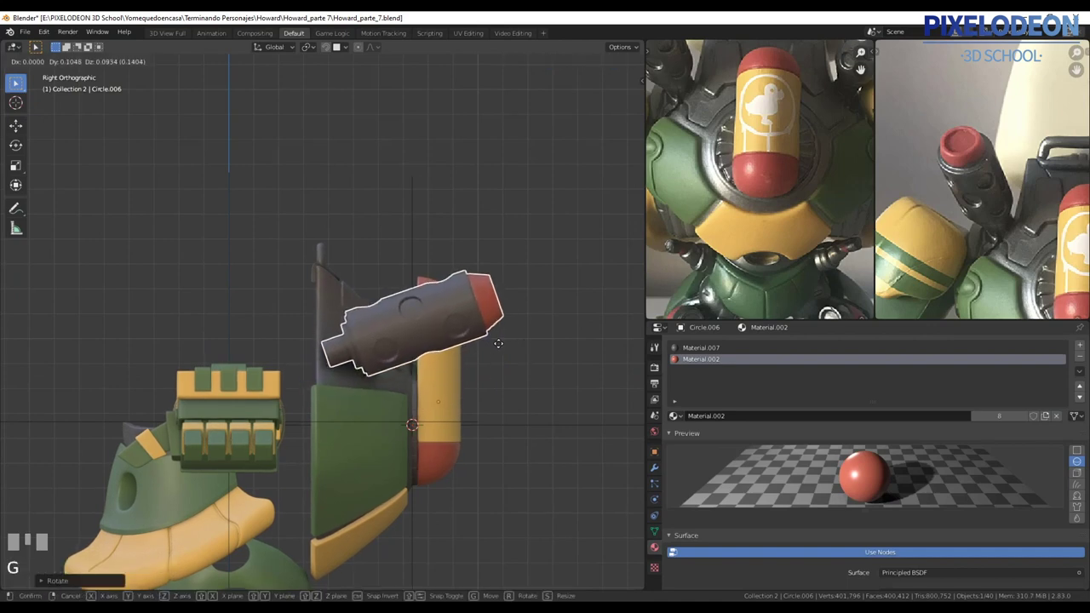
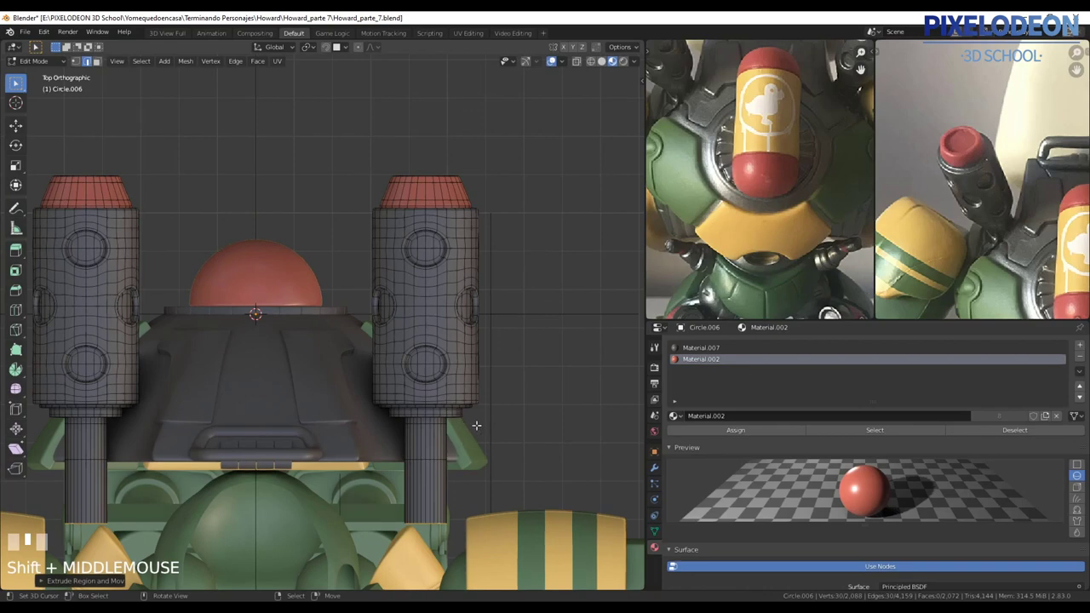
# - Select all of Circle.006's barrel geometry and rotate the mirrored pair outward into a V
pyautogui.press('a')
pyautogui.middleClick(467, 413)
pyautogui.press('r')
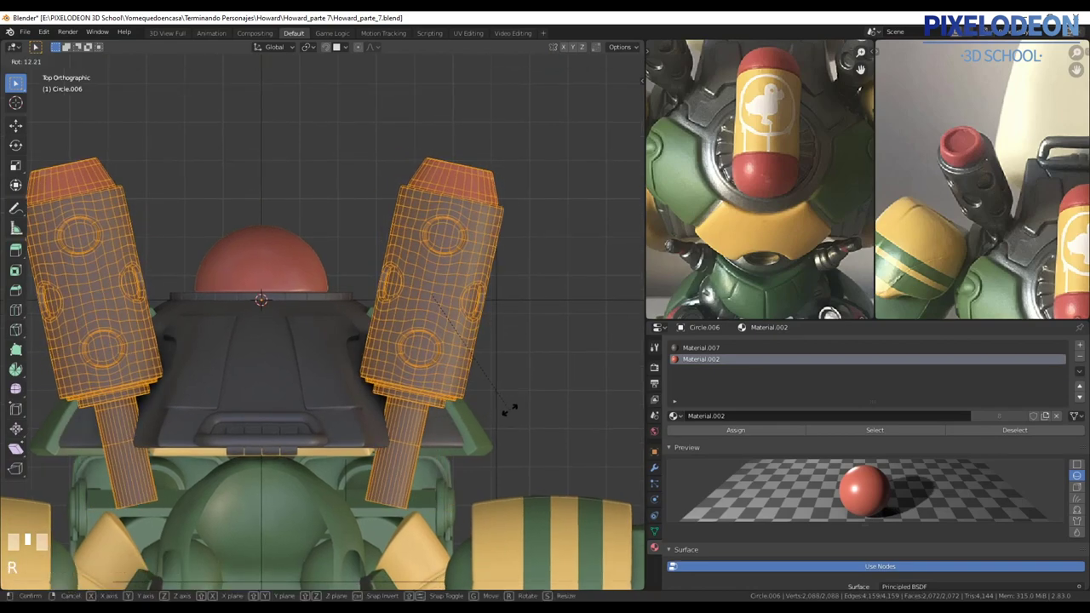